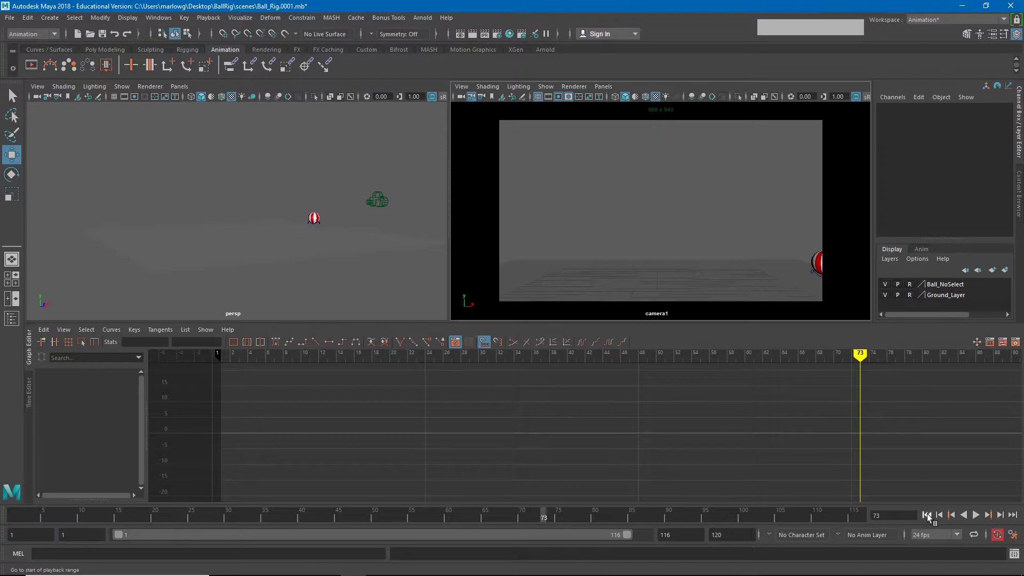
Step: Play back the ball's bounce animation and stop it mid-air around frame 34
click(931, 517)
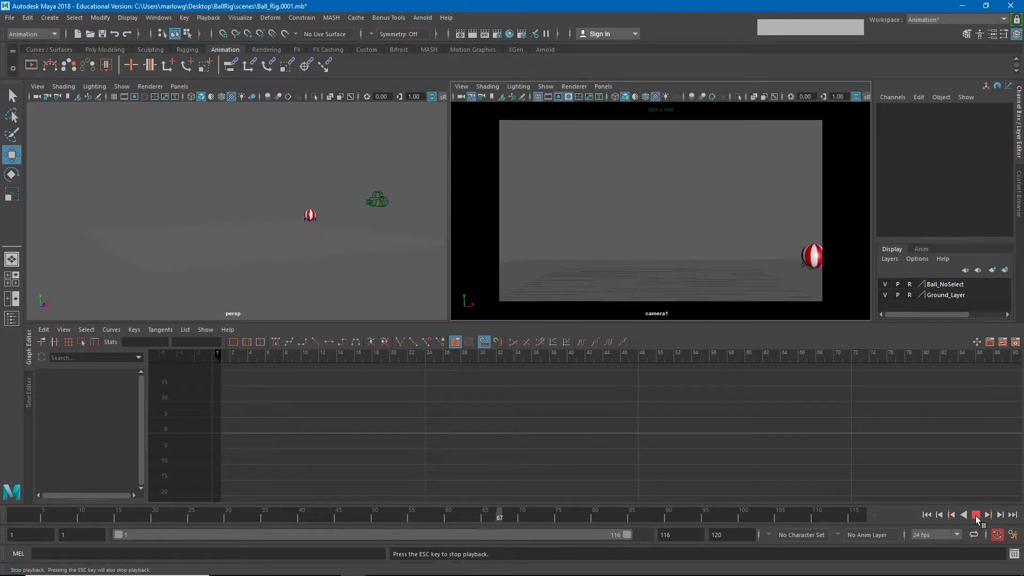
click(977, 520)
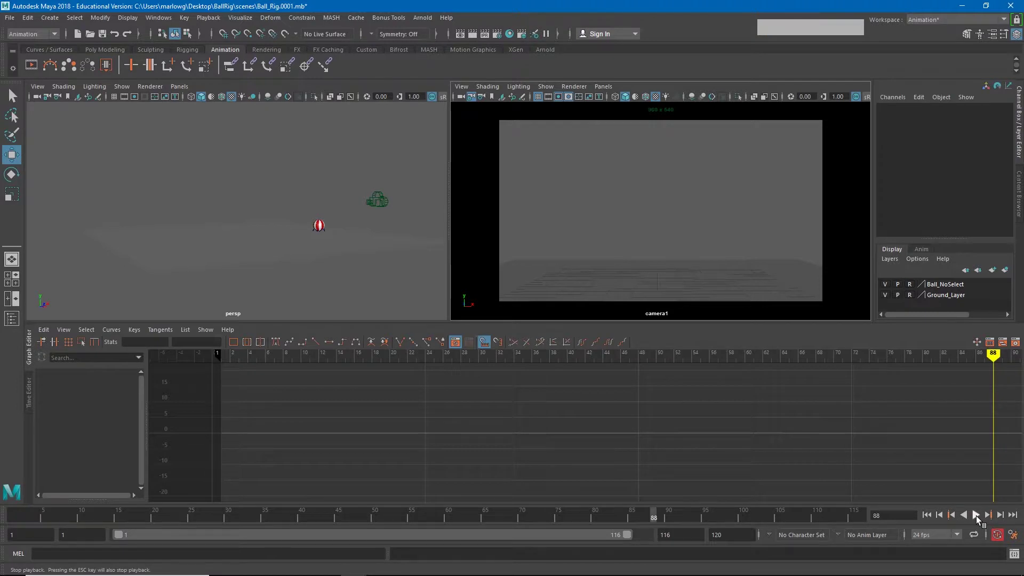
click(746, 517)
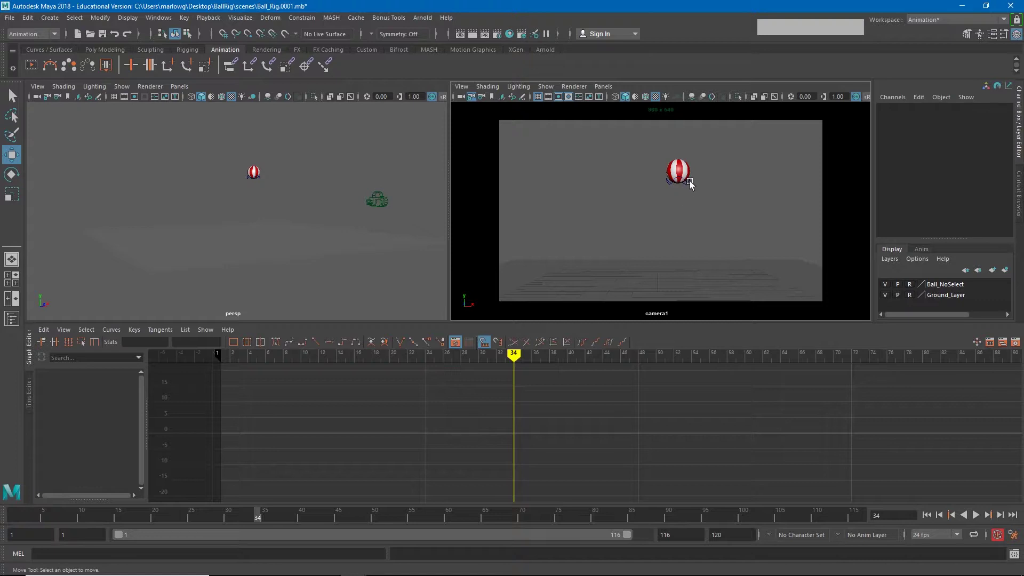
Step: Select Ball_Control so its curves show, then jump to frame 32
click(694, 185)
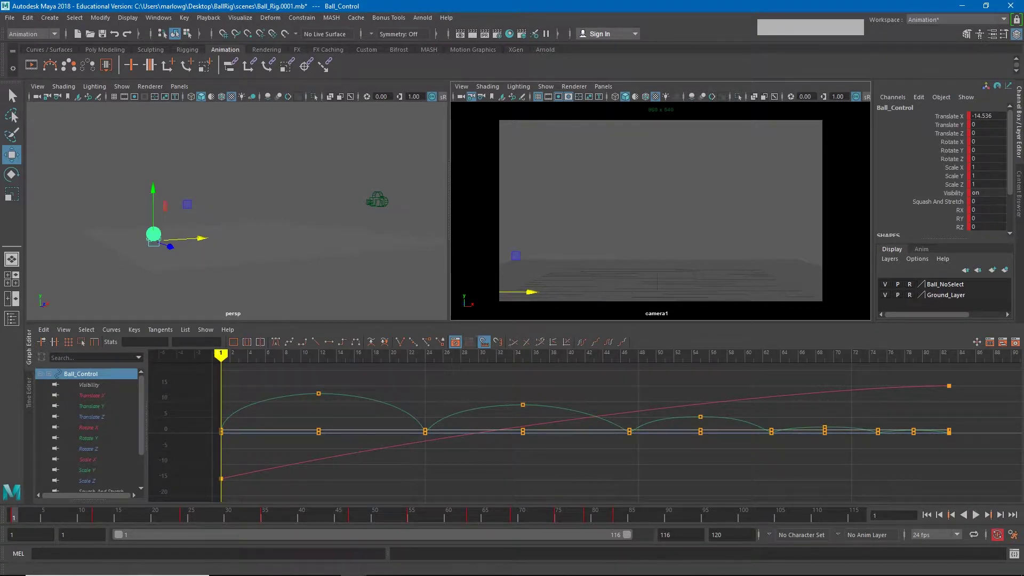
click(190, 512)
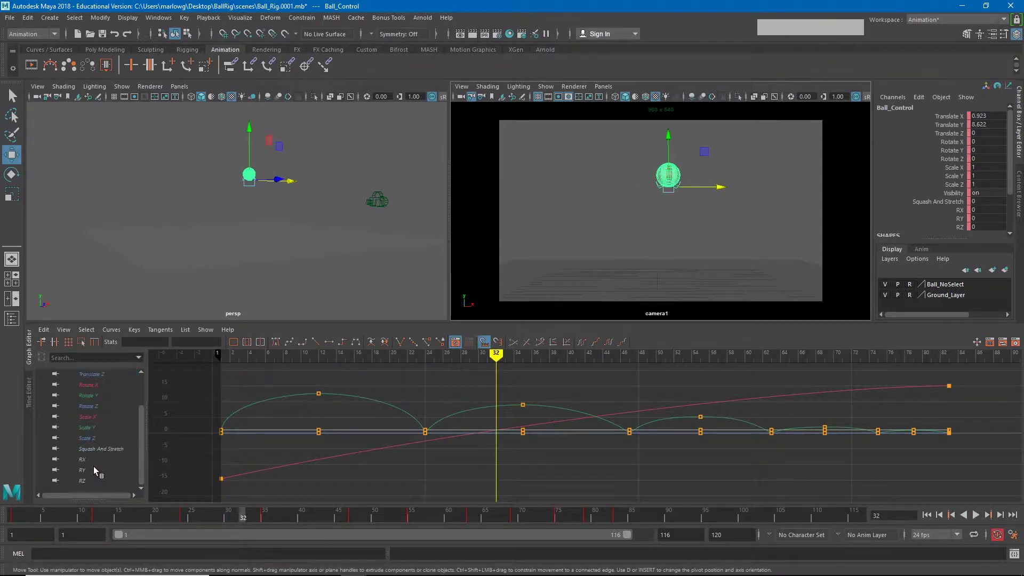
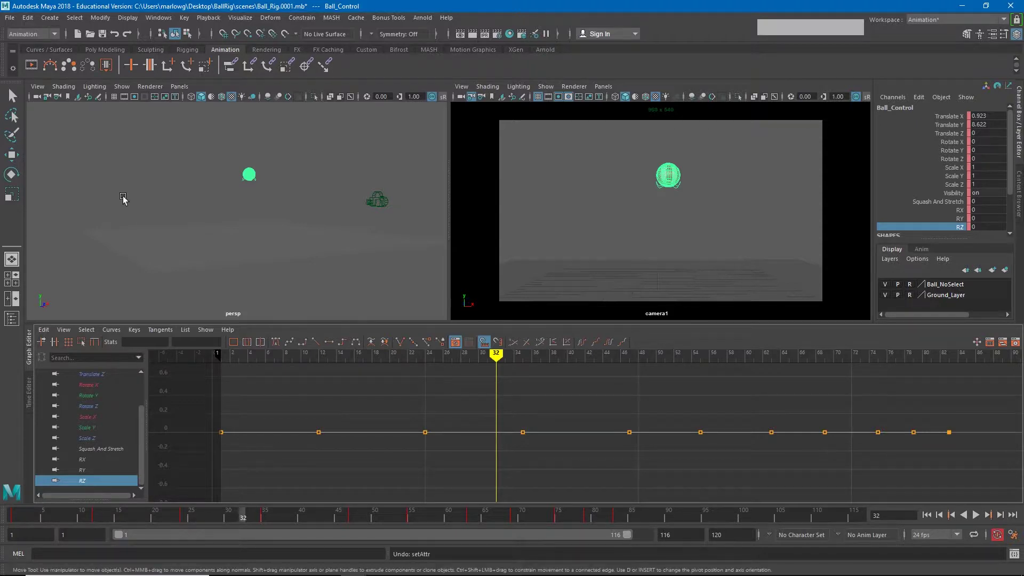
Step: Delete the in-between RZ keys, leaving only the first and last rotation keys selected
click(293, 395)
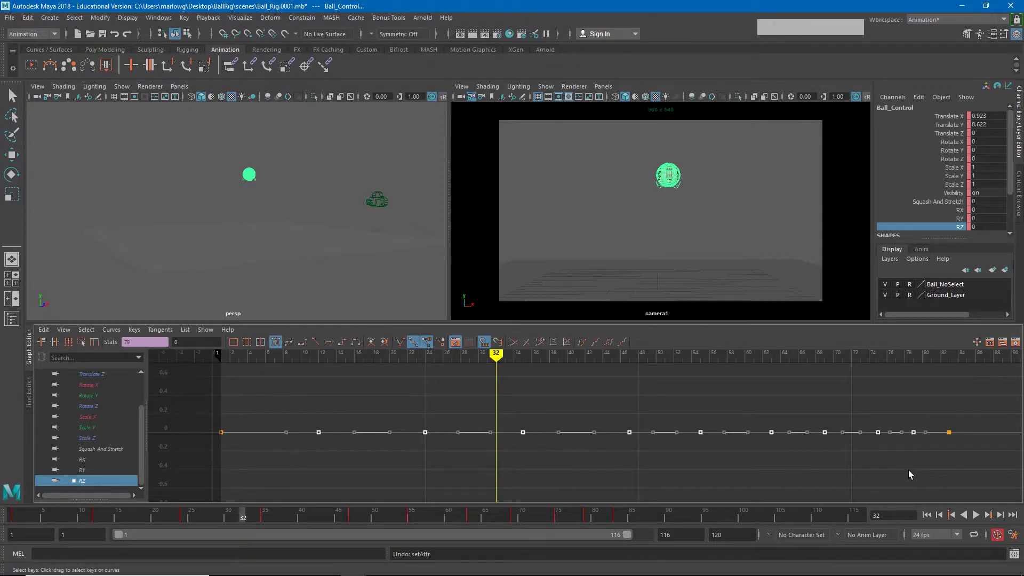
key(Delete)
key(KP_Decimal)
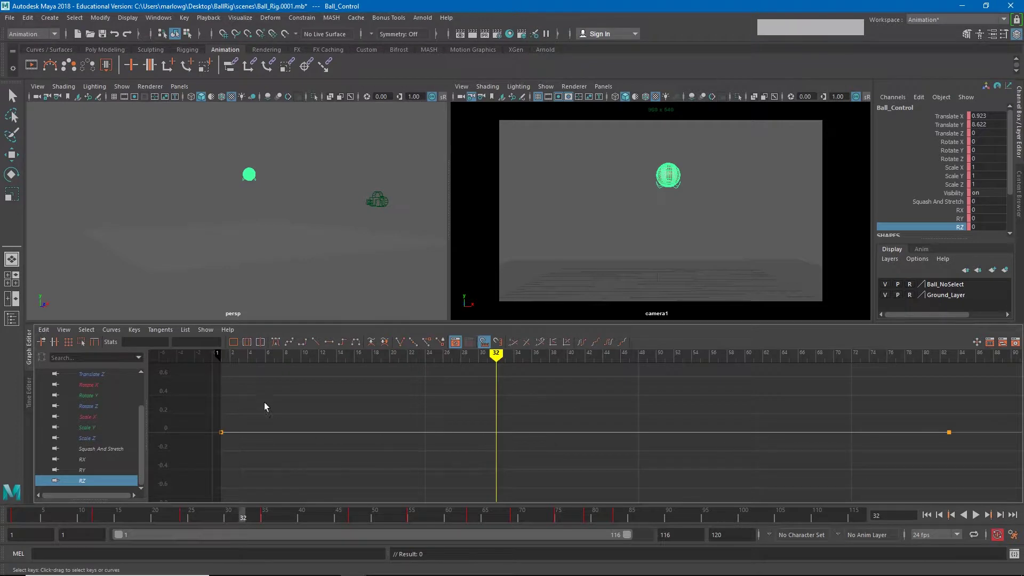
click(213, 387)
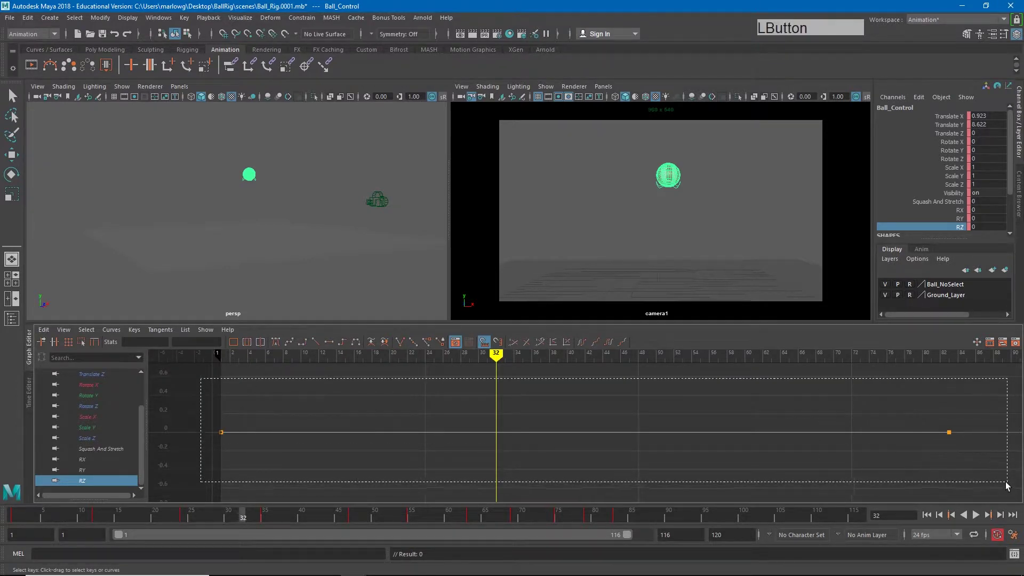
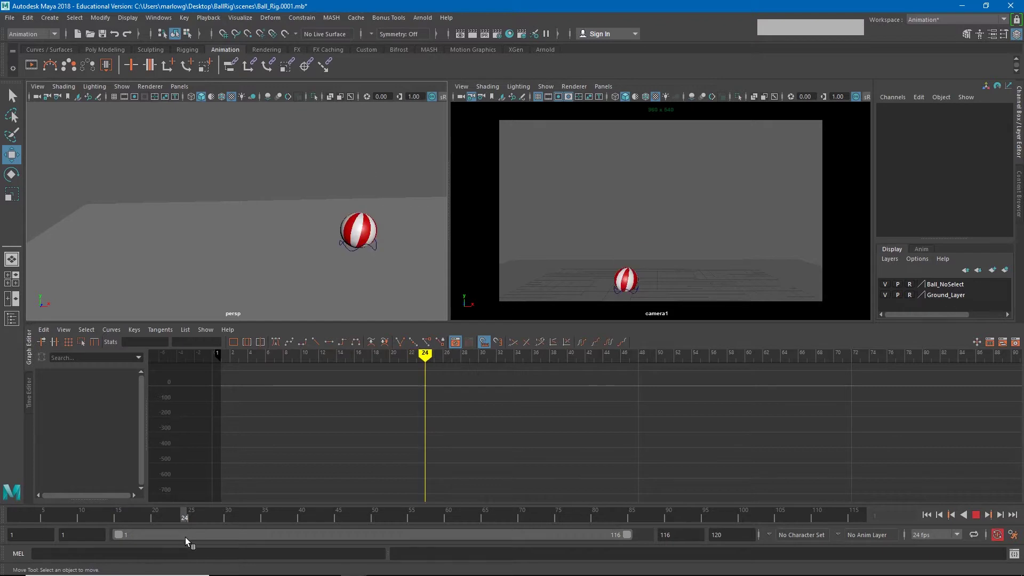
Step: Select Ball_Control at the frame-24 ground impact
click(365, 250)
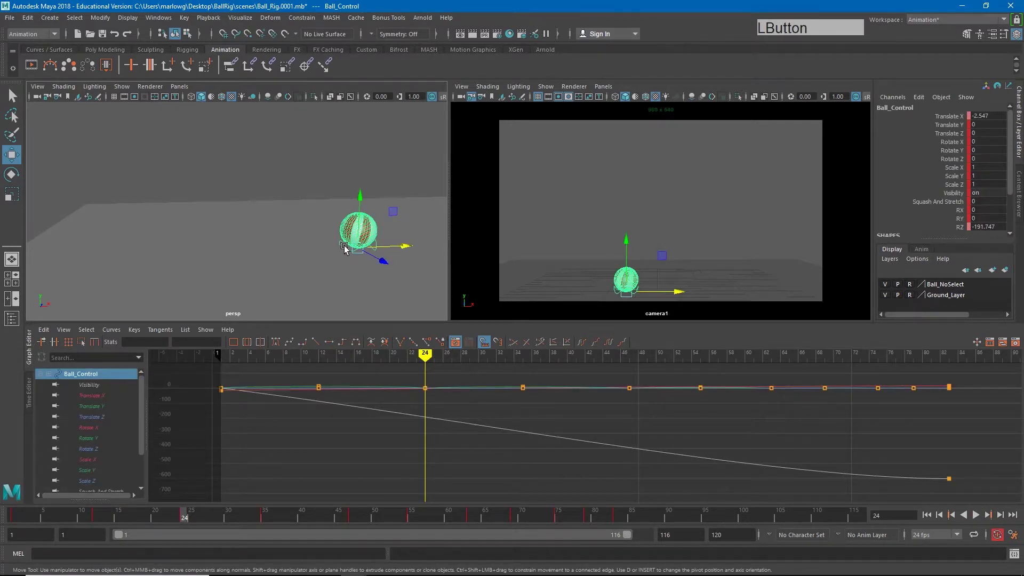
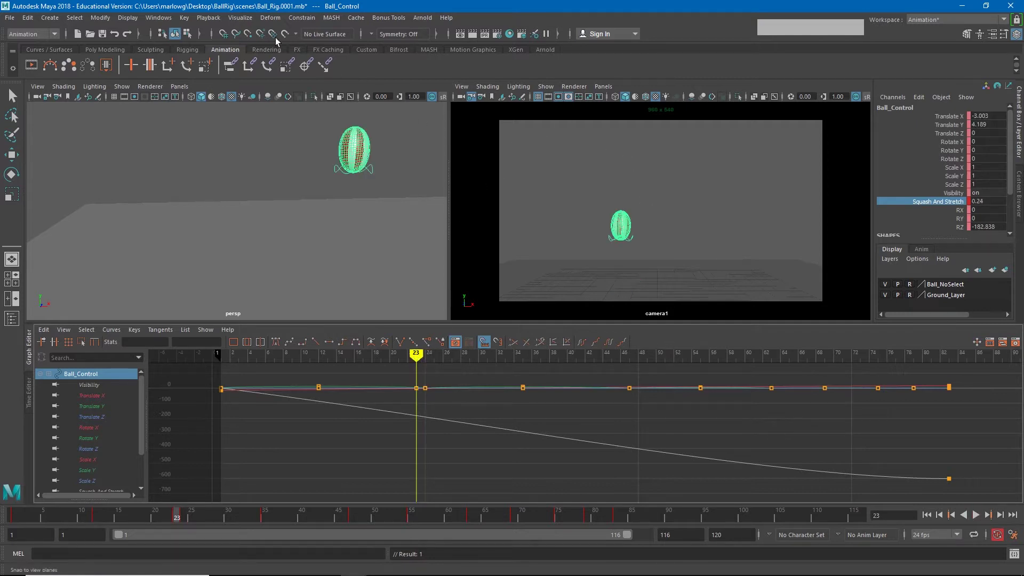
Step: Show a motion trail of the arcs and rotate the squashed ball on Z to about 1.4 at frame 23
click(248, 20)
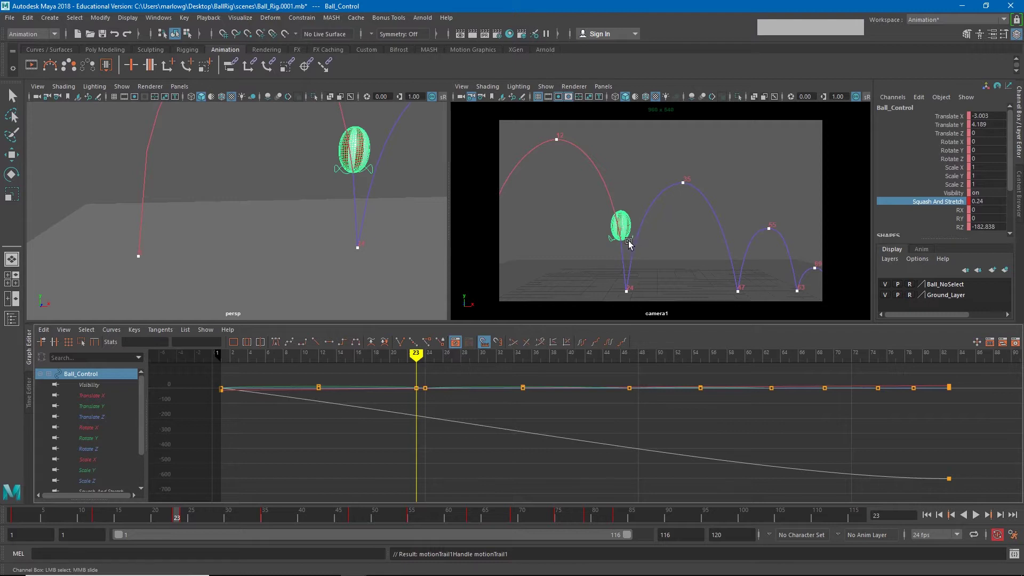
click(632, 244)
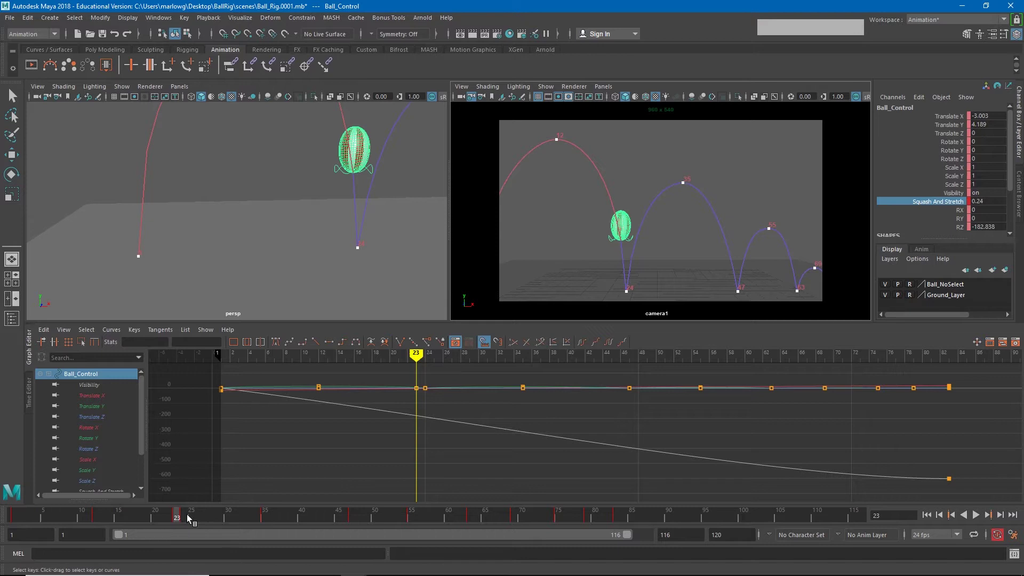
key(e)
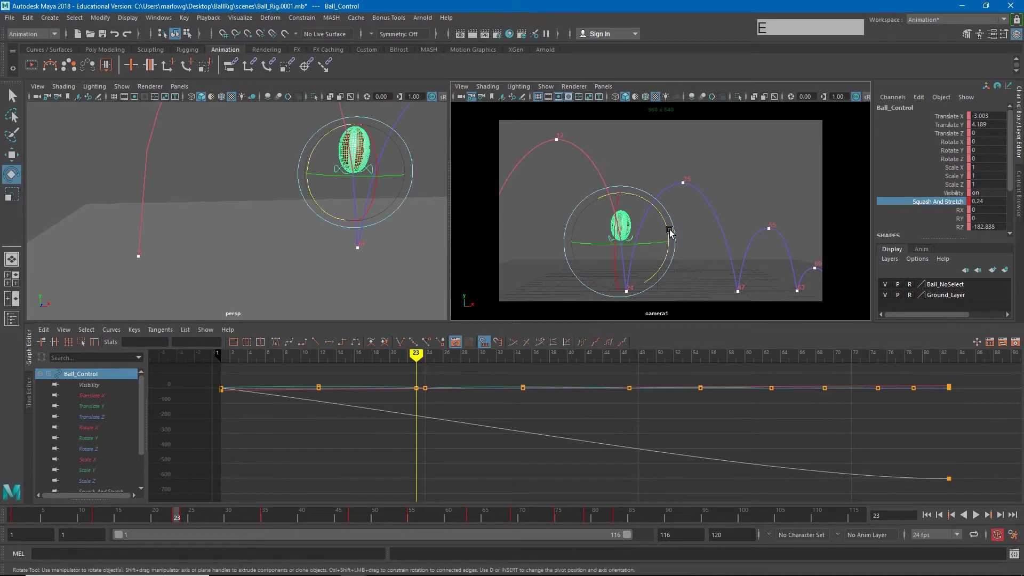
click(669, 232)
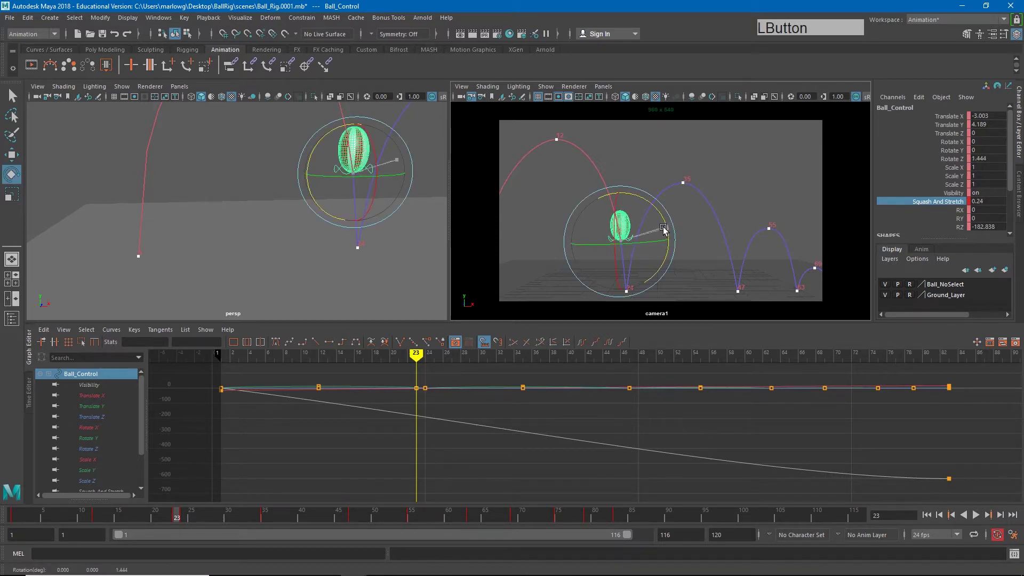
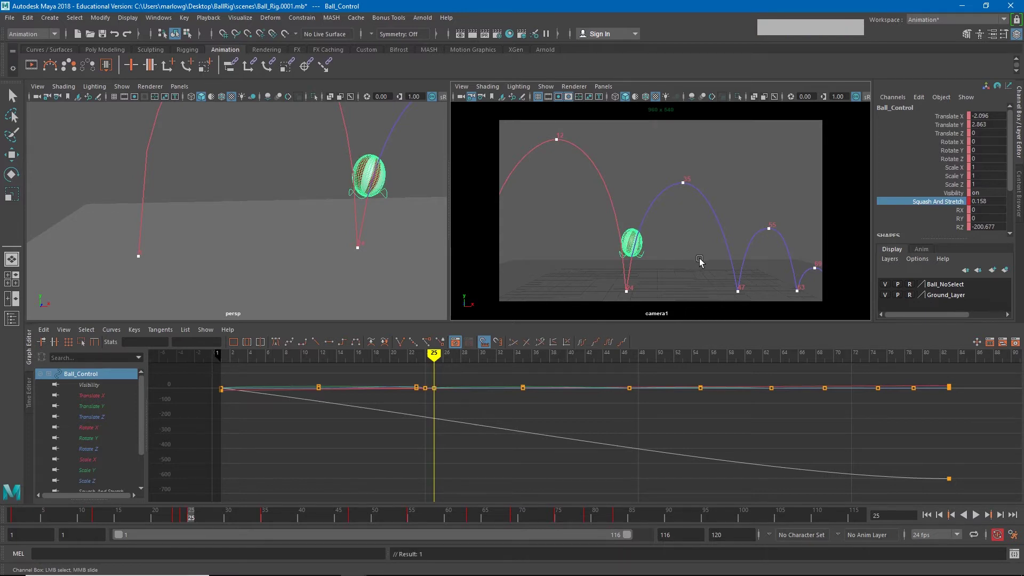
Step: Rotate the stretched ball to roughly -10.9 at frame 25 and play the bounce to review it
key(e)
click(677, 233)
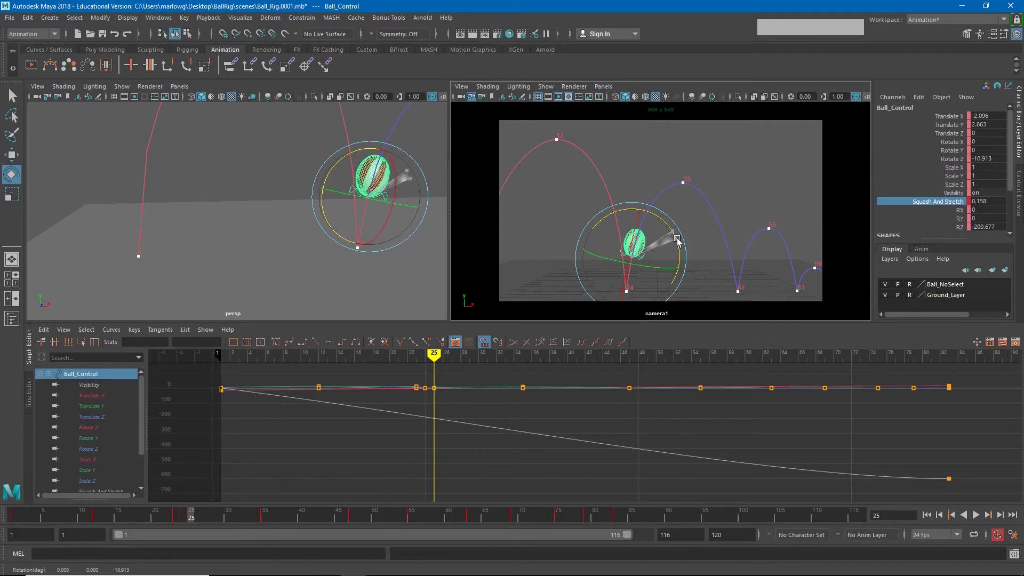
click(192, 516)
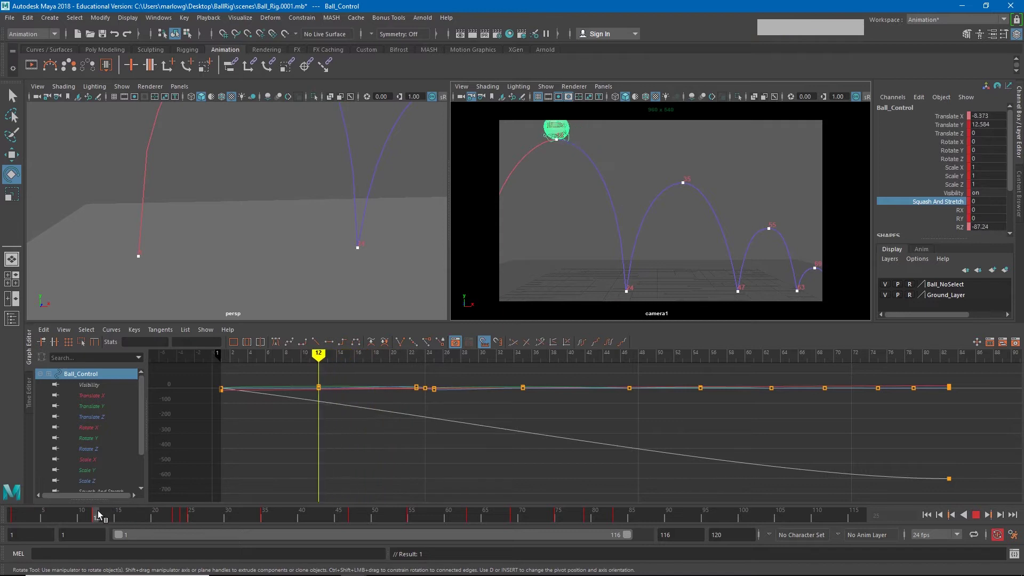
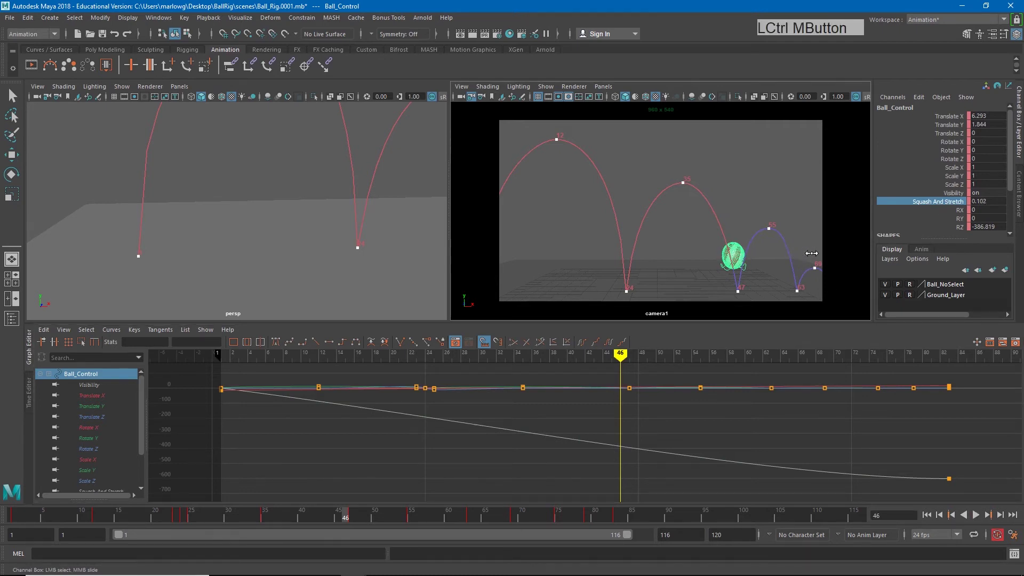
Step: Tilt and stretch the ball near frame 48 (about 0.14, -12.7), undoing one bad rotation, then move toward the third impact
key(e)
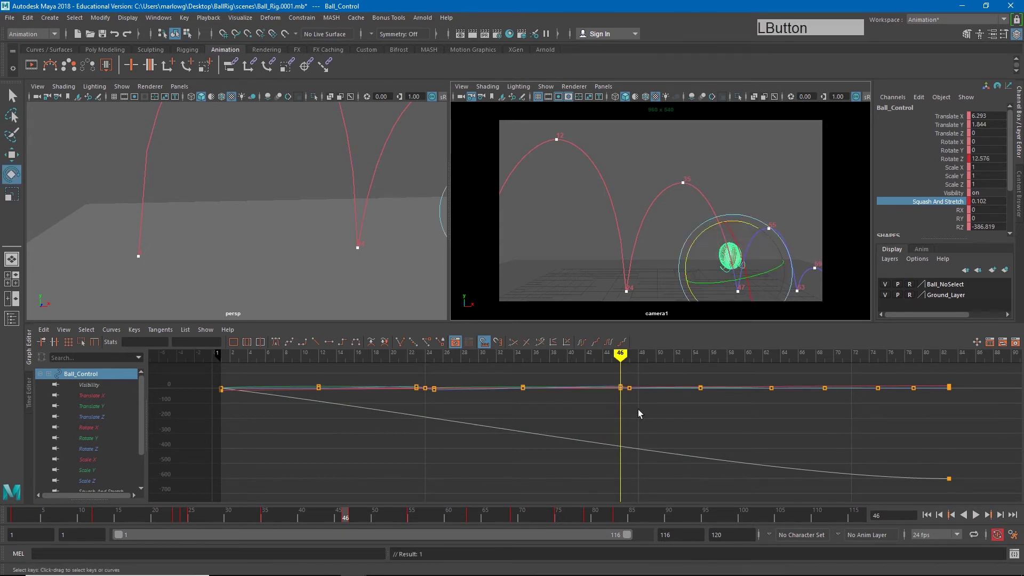
click(346, 518)
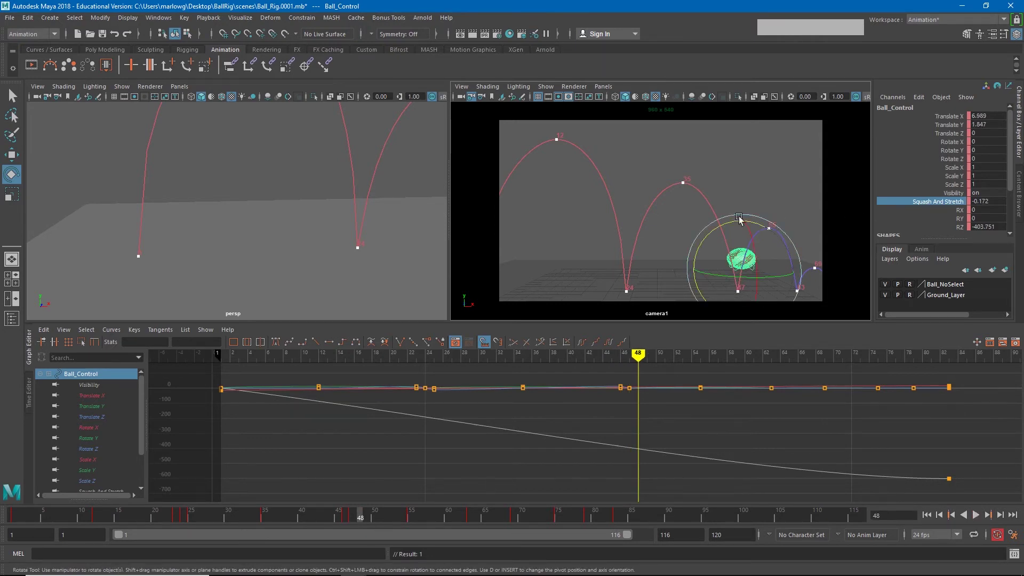
click(728, 227)
middle_click(442, 494)
key(ctrl+z)
click(365, 520)
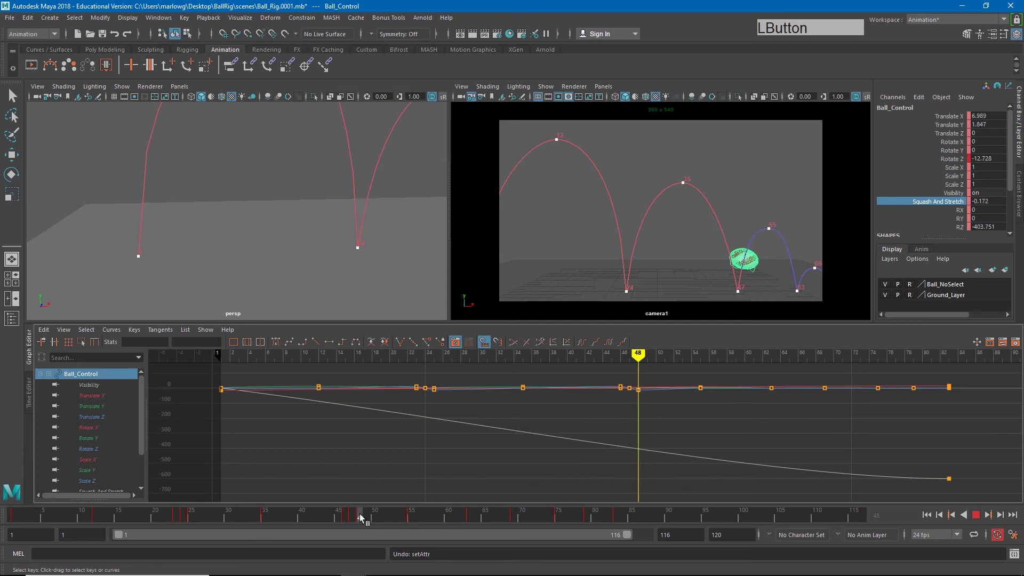
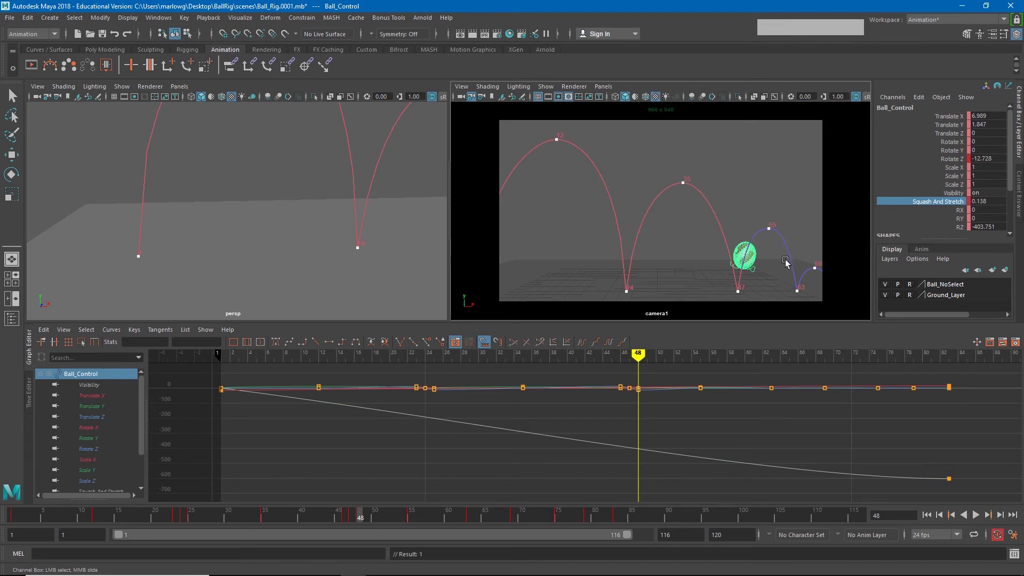
click(364, 522)
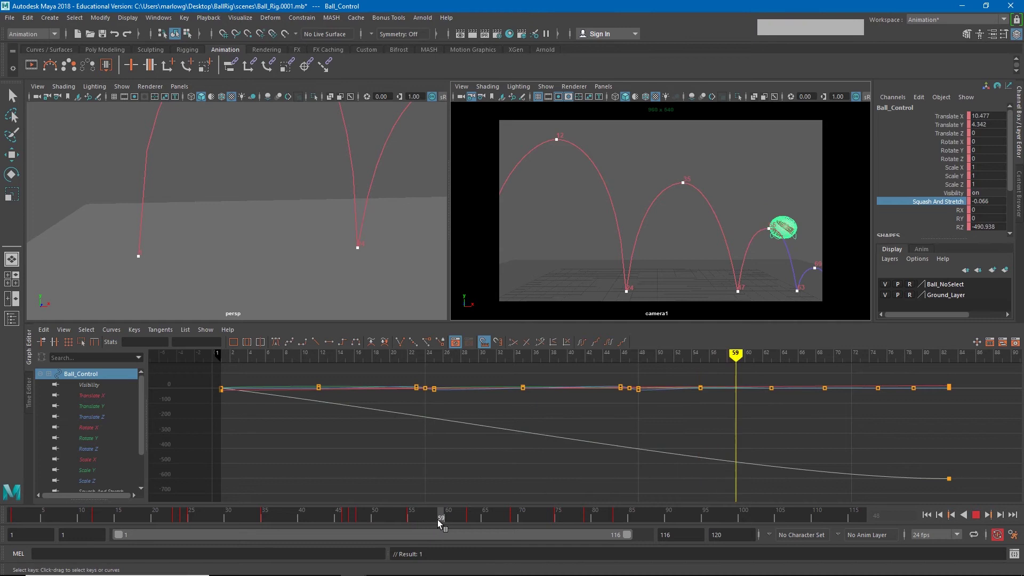
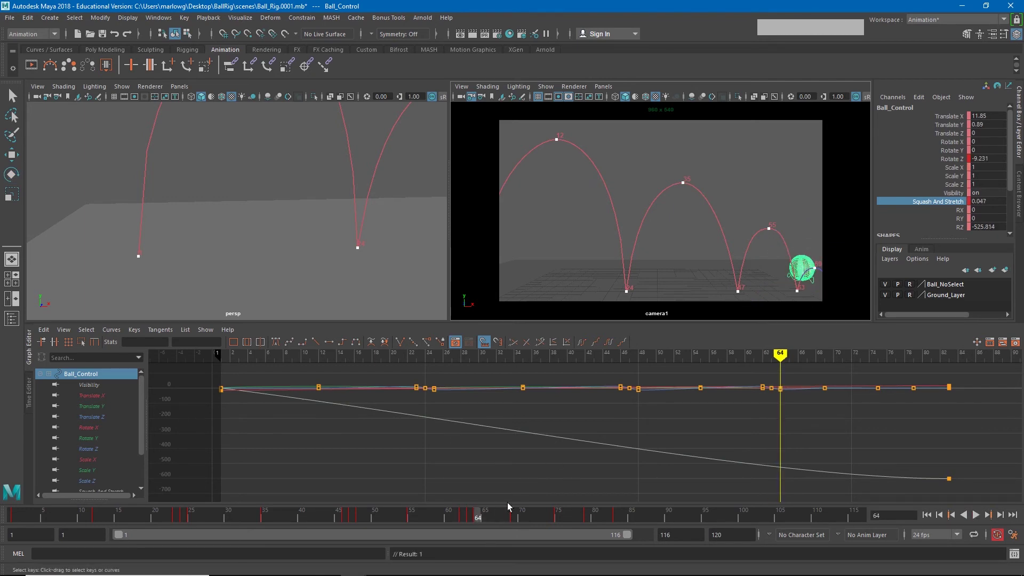
click(637, 148)
key(Delete)
key(space)
click(665, 255)
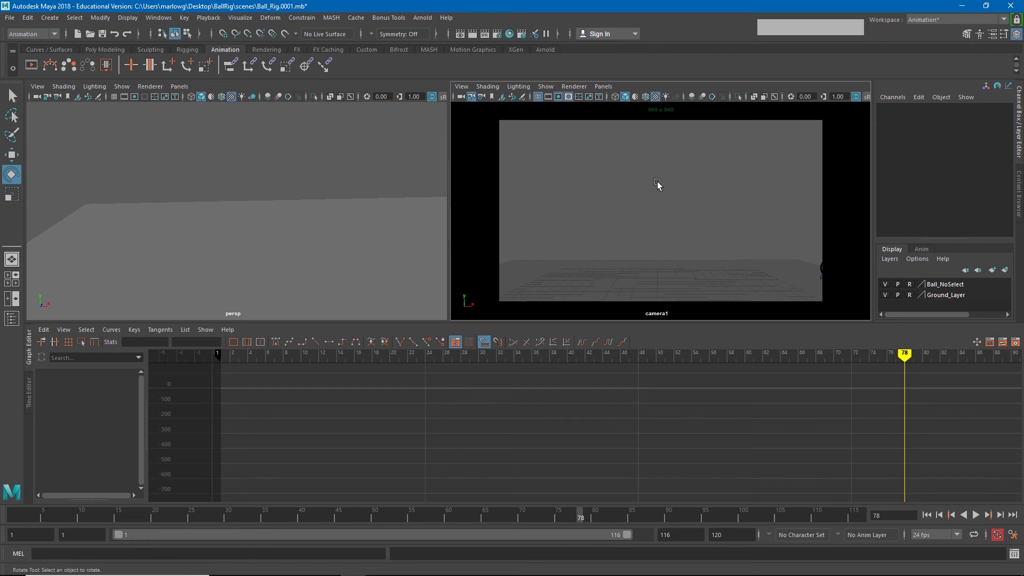
Step: Bring up the camera1 panel's Show list of displayable object types
click(540, 88)
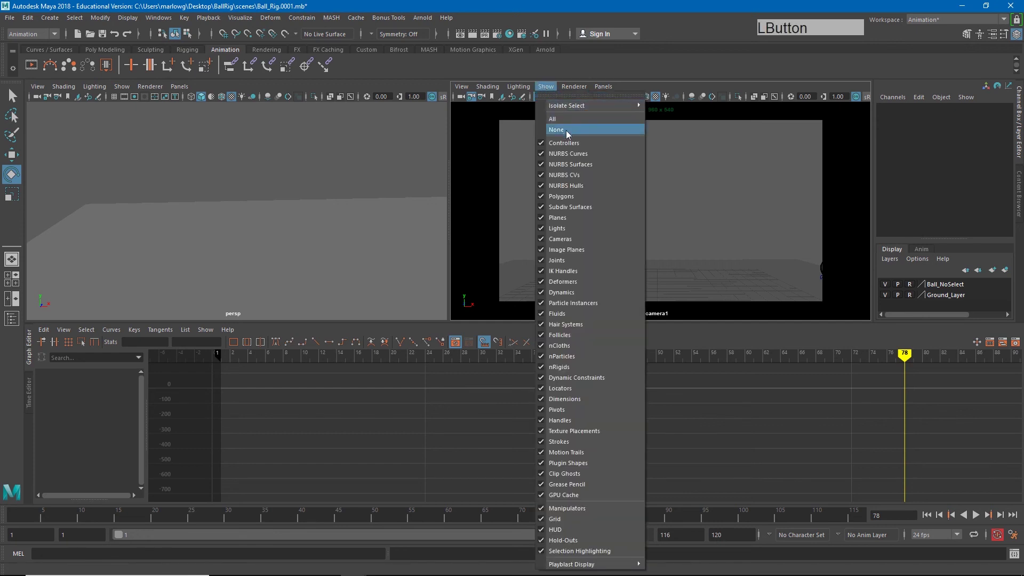